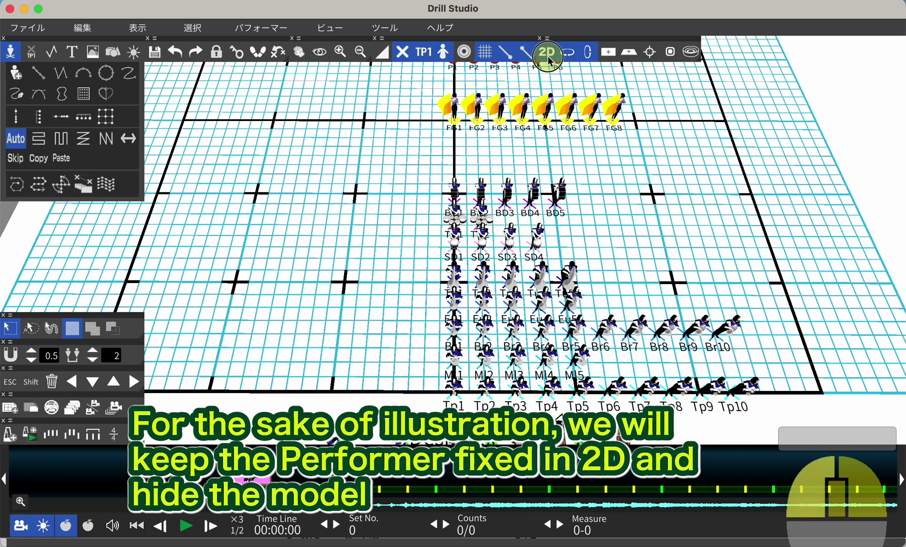
Rectangle-select the five-by-five block of Tu, Eu, Br, Ml and Tp performers.
left_click_drag(441, 270, 429, 243)
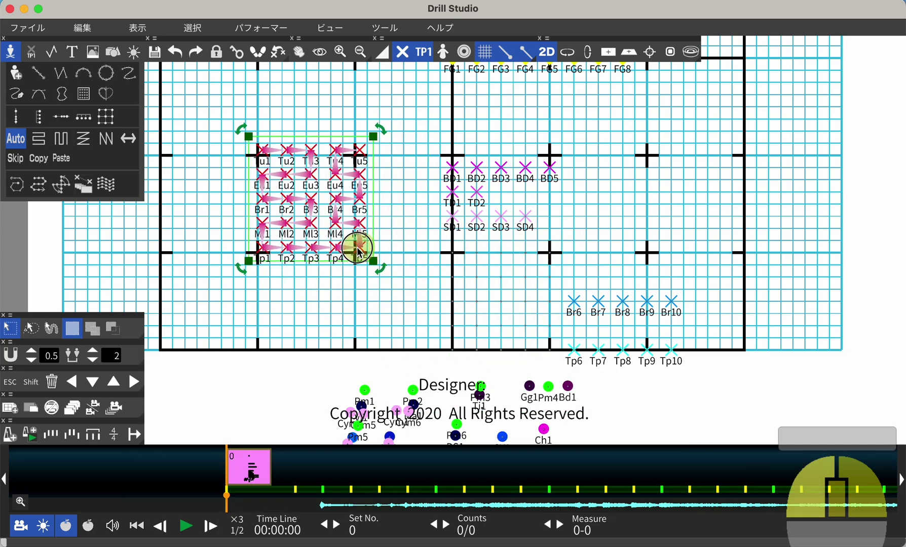
middle_click(344, 236)
scroll("up", 3)
left_click_drag(239, 164, 306, 181)
left_click_drag(318, 184, 351, 215)
scroll("up", 3)
middle_click(340, 217)
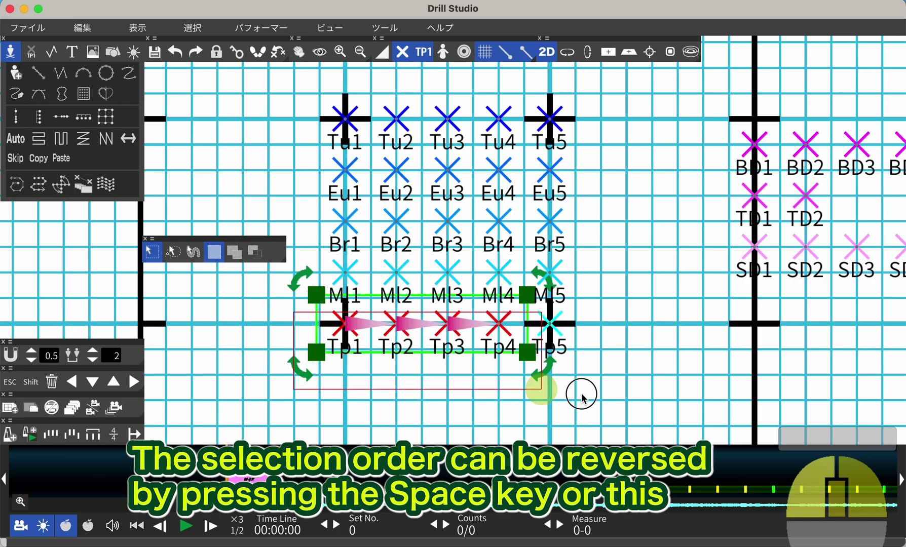
Reverse the Tp row's selection order so it runs Tp1 to Tp5.
key("space")
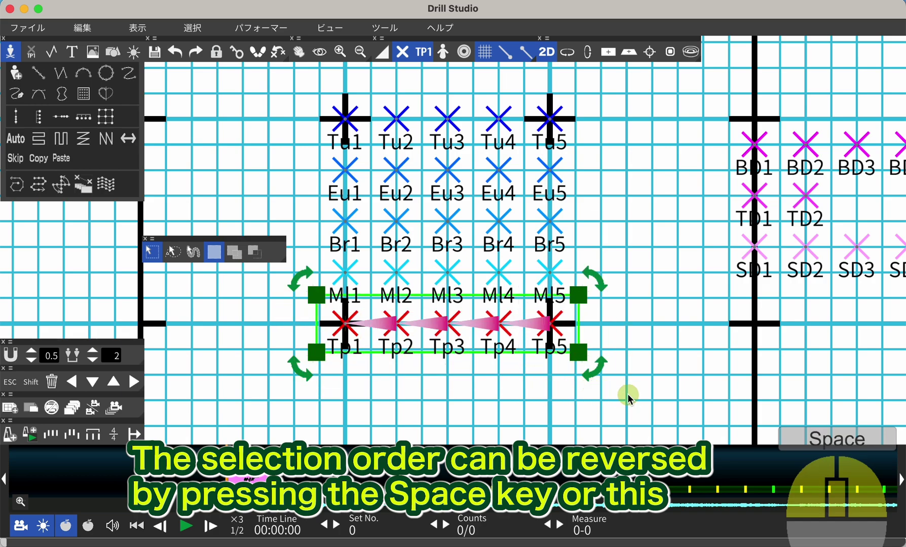